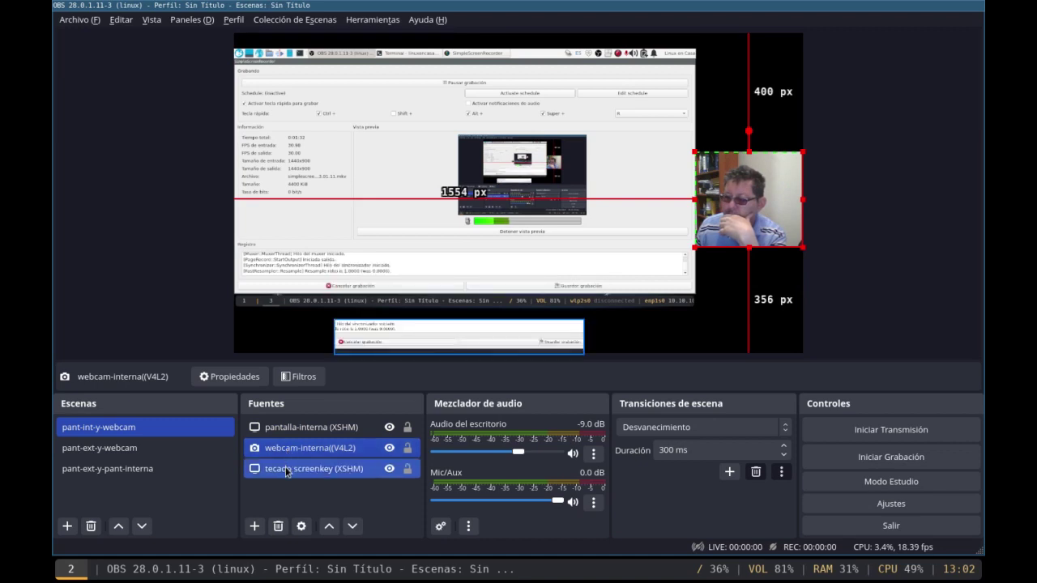
Step: Inspect the keystroke display and webcam sources of pant-ext-y-webcam, then switch to pant-ext-y-pant-interna
{"action": "left_click", "coordinate": [465, 346]}
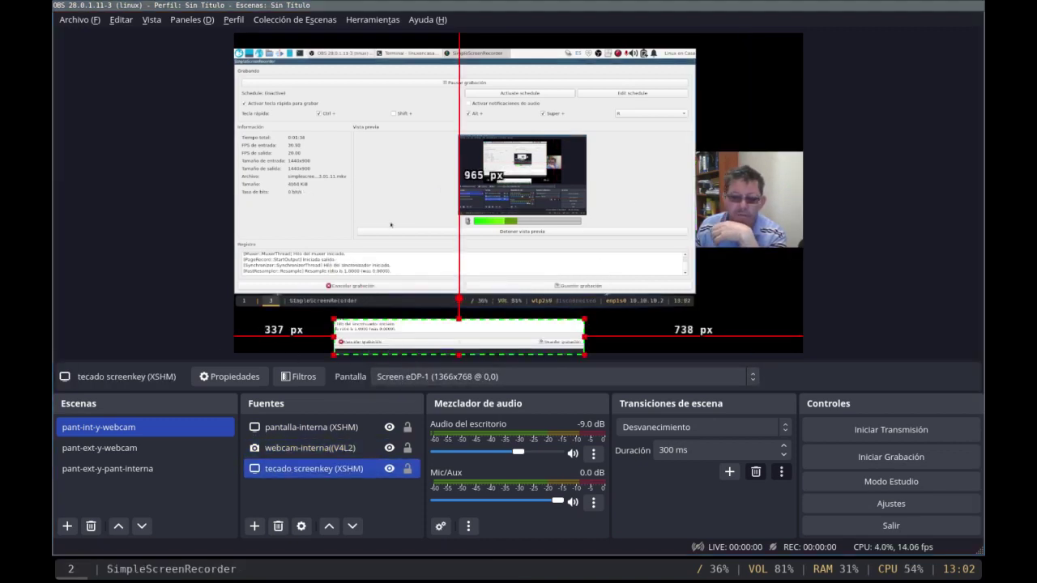
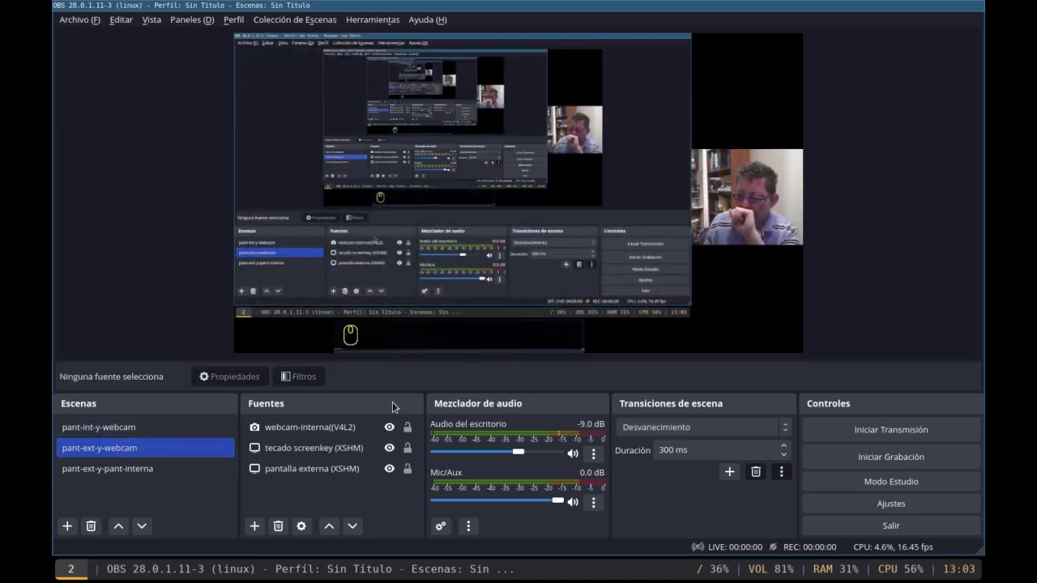
{"action": "left_click", "coordinate": [286, 427]}
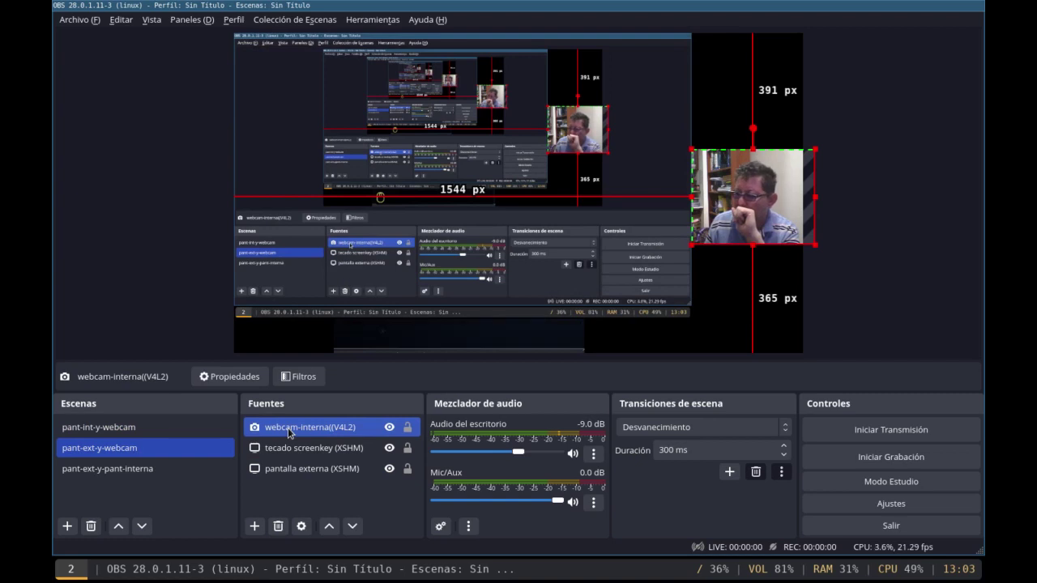
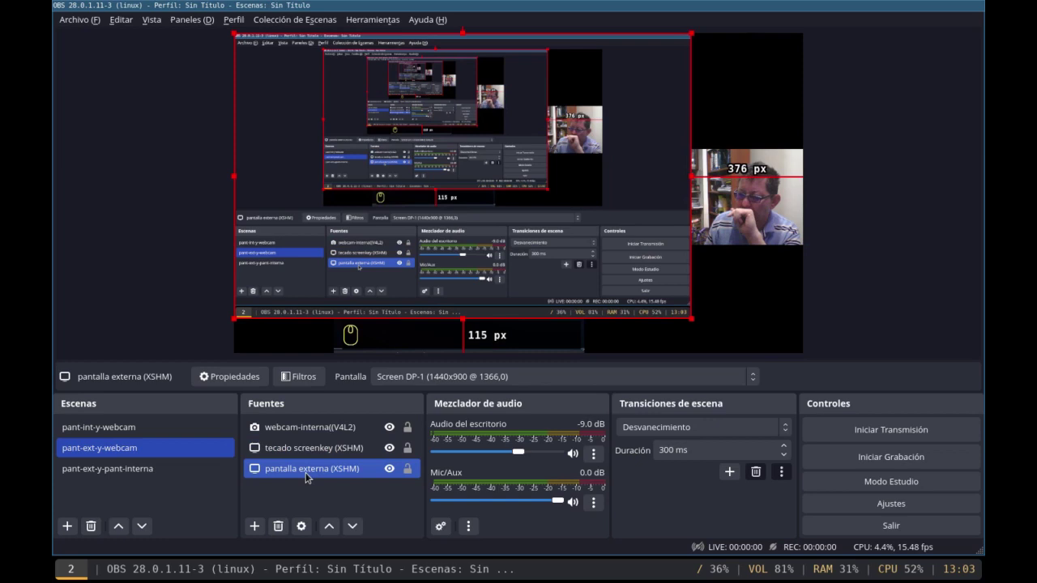
{"action": "left_click", "coordinate": [120, 477]}
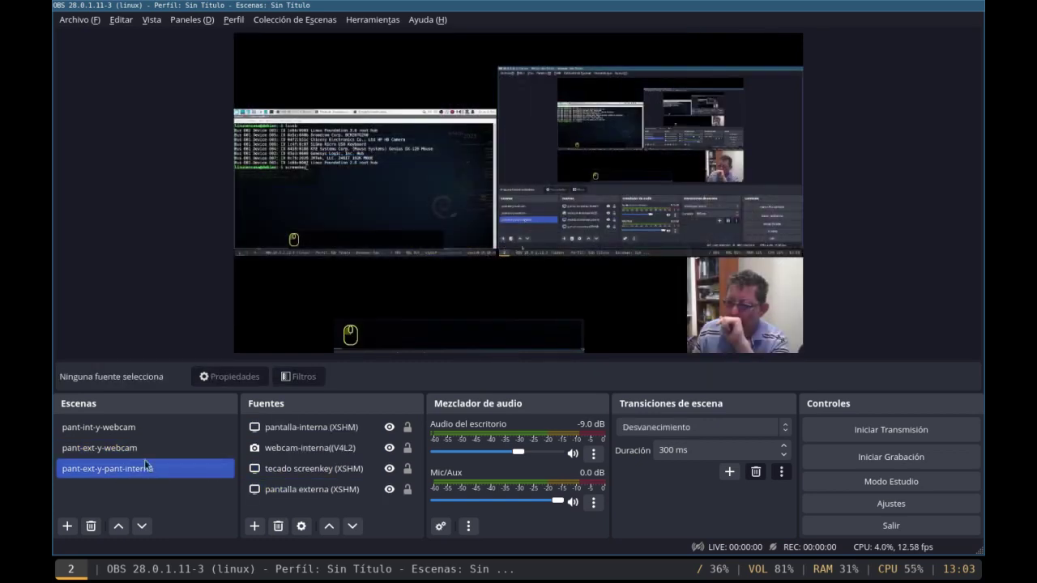